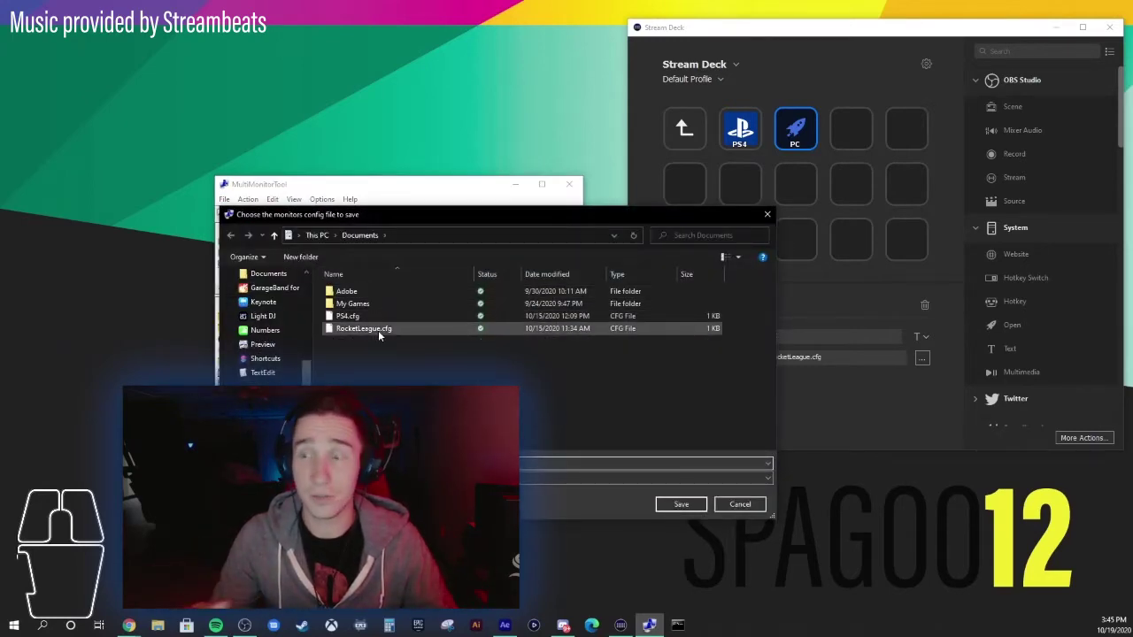
Step: Save the current three-monitor layout over RocketLeague.cfg in Documents
click(379, 338)
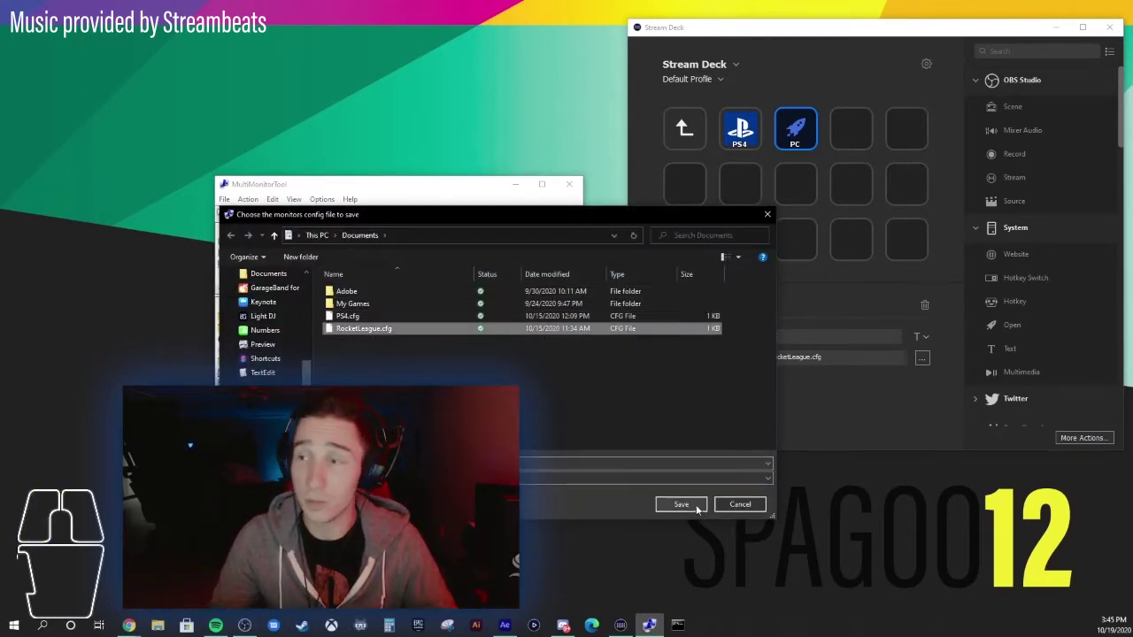
click(697, 512)
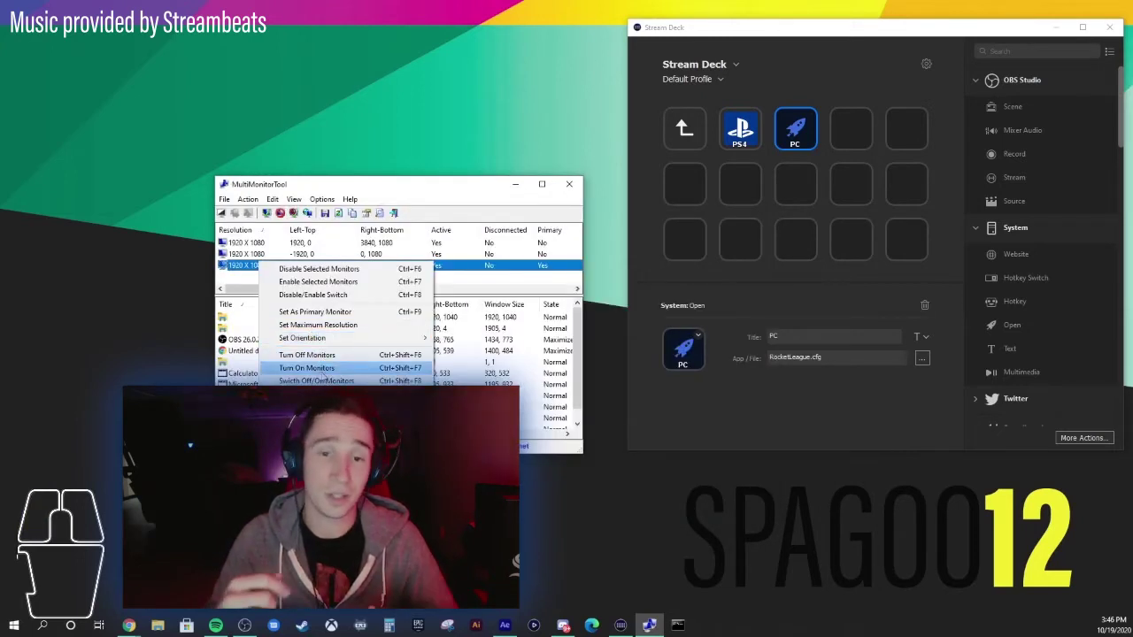
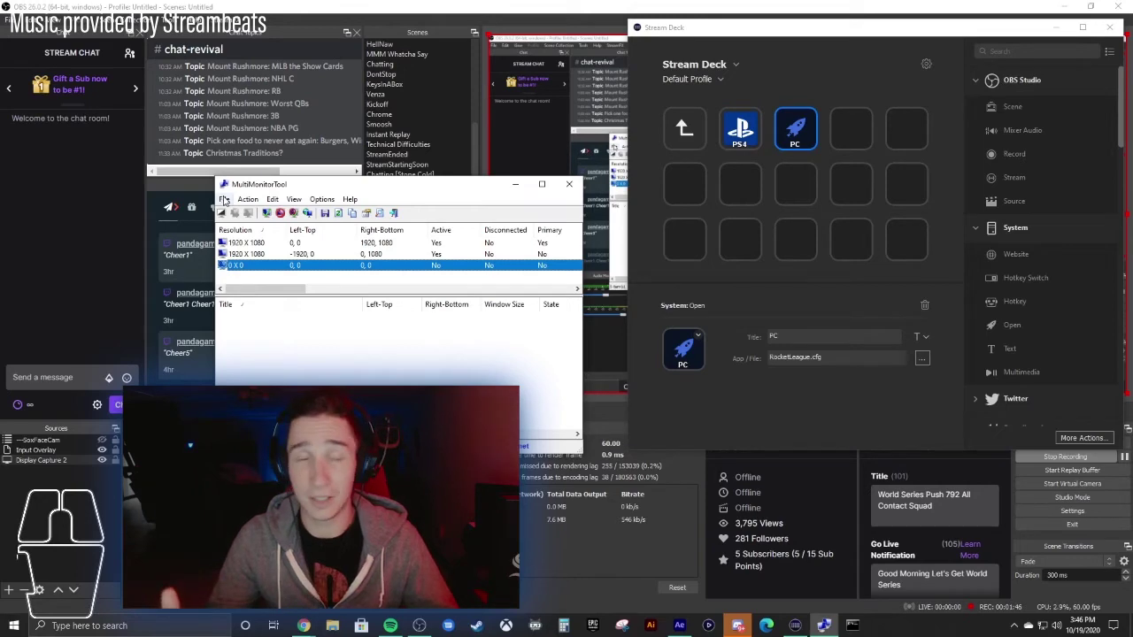
Step: Save the layout with one monitor disabled over PS4.cfg in Documents, confirming the overwrite
drag(228, 197, 255, 239)
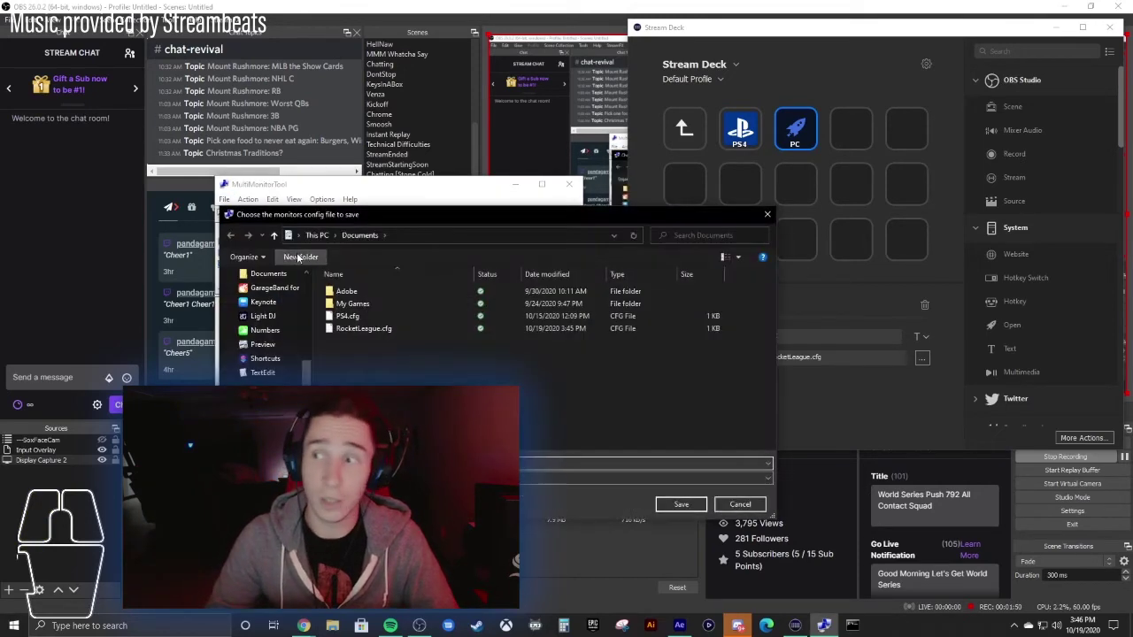
click(366, 320)
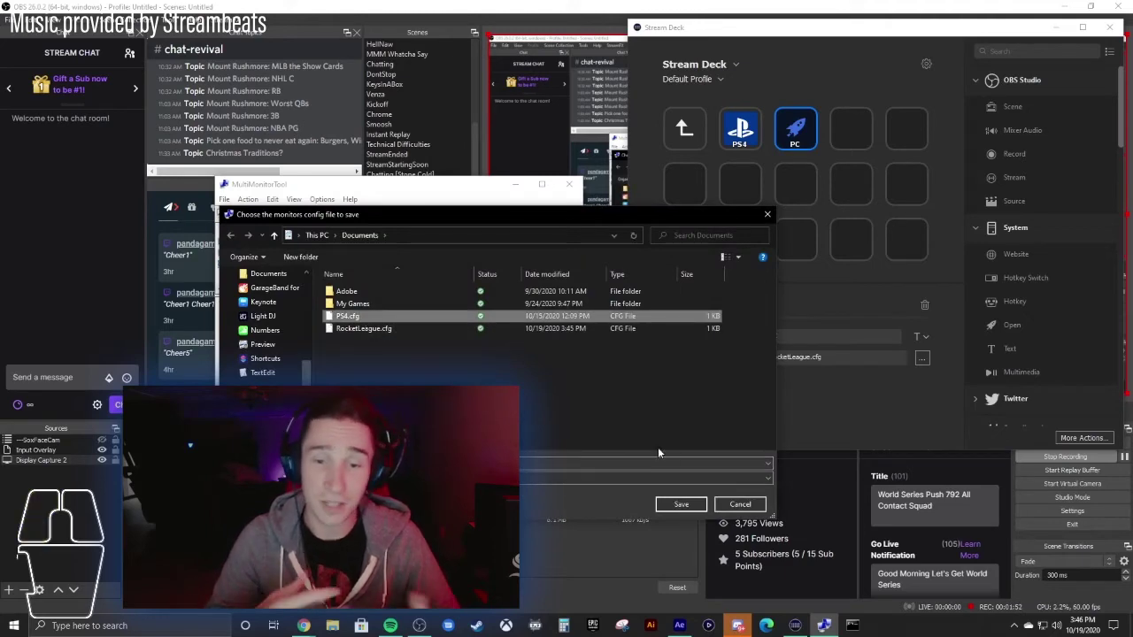
click(690, 512)
click(600, 328)
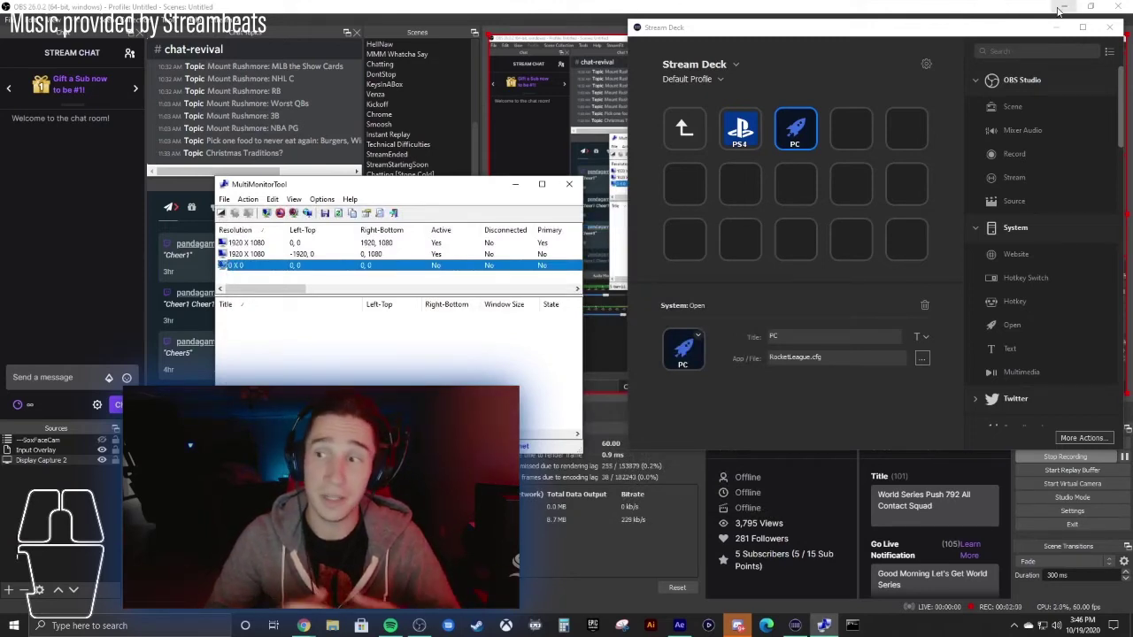
Step: Minimize OBS and the browser, move MultiMonitorTool up, and start a Command Prompt window
click(1066, 10)
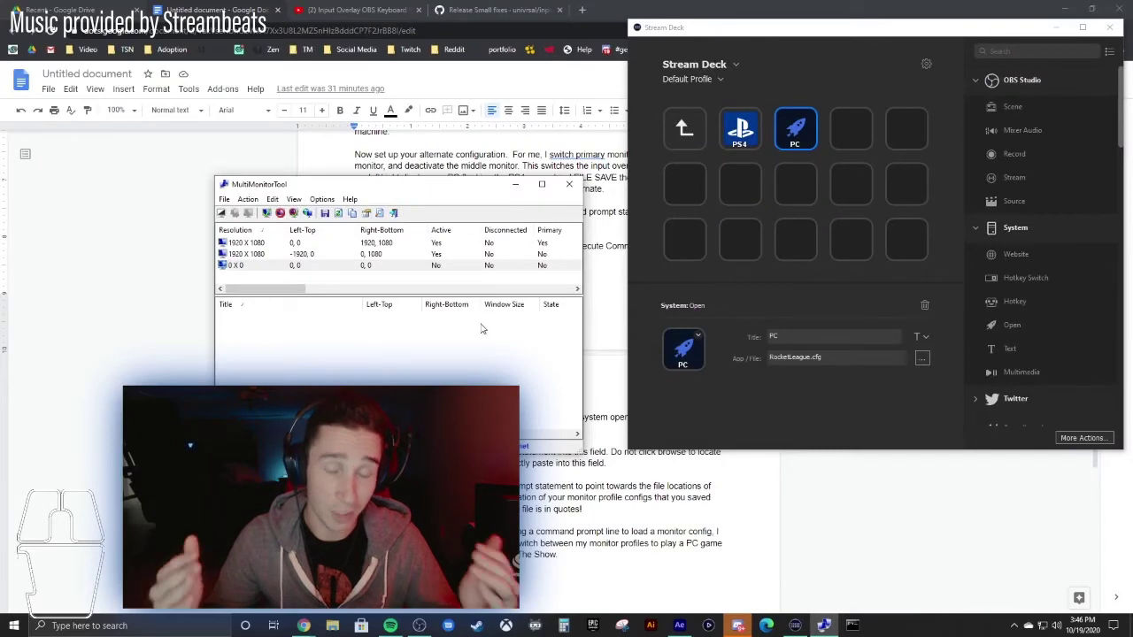
click(1071, 11)
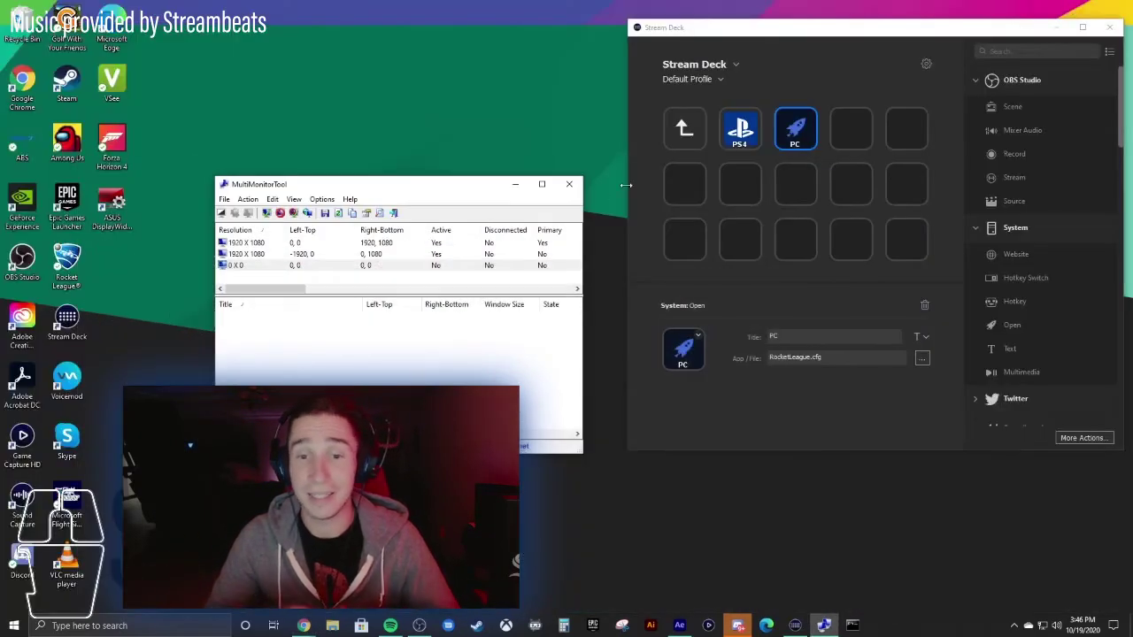
click(444, 185)
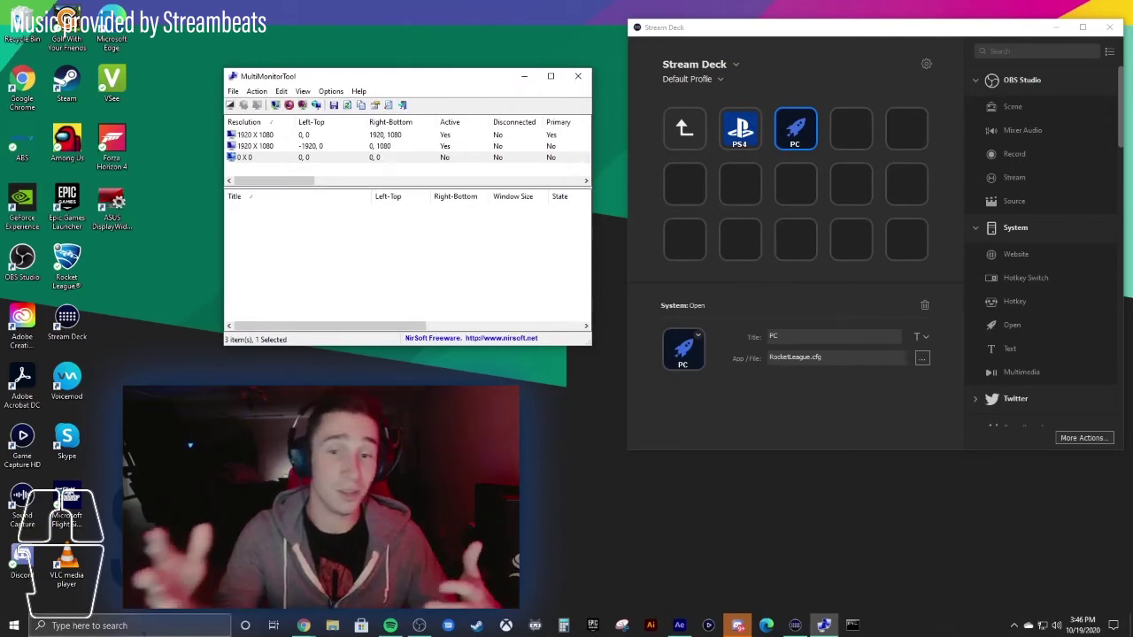
click(861, 626)
Step: Reposition the Command Prompt window below the MultiMonitorTool monitor list
drag(333, 103, 312, 270)
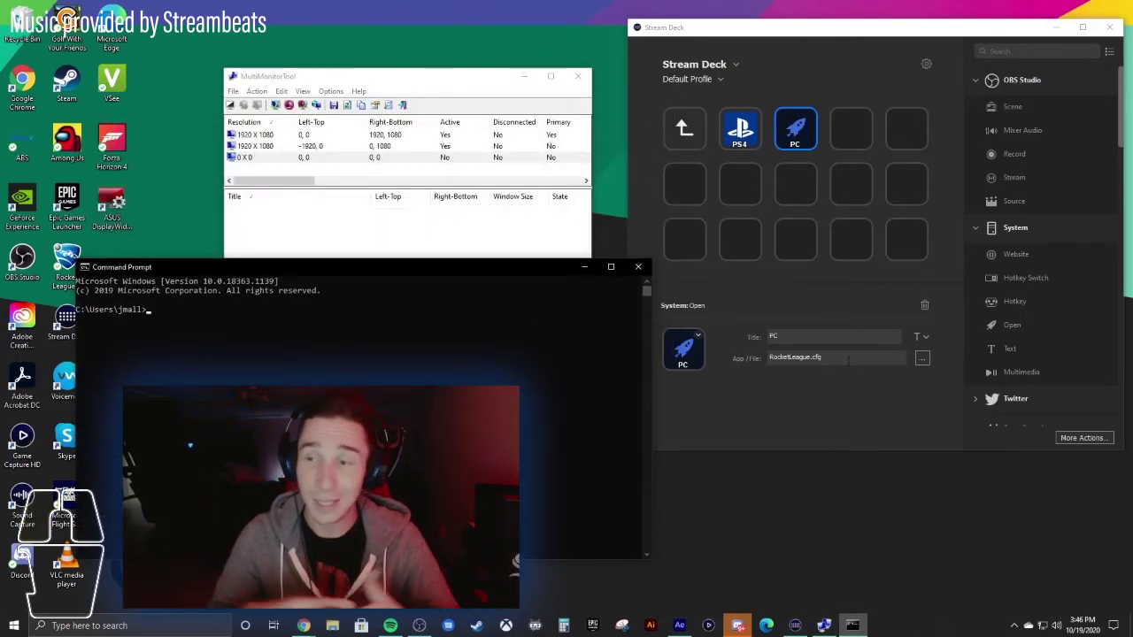
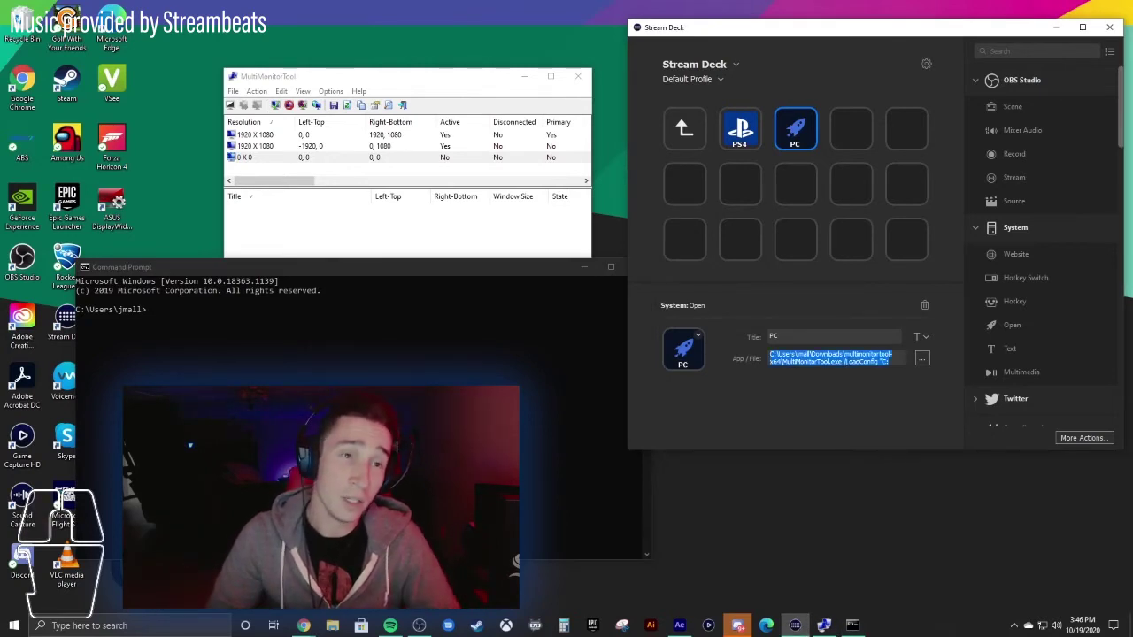
Step: Run the MultiMonitorTool /LoadConfig RocketLeague.cfg command to restore all three monitors
click(353, 353)
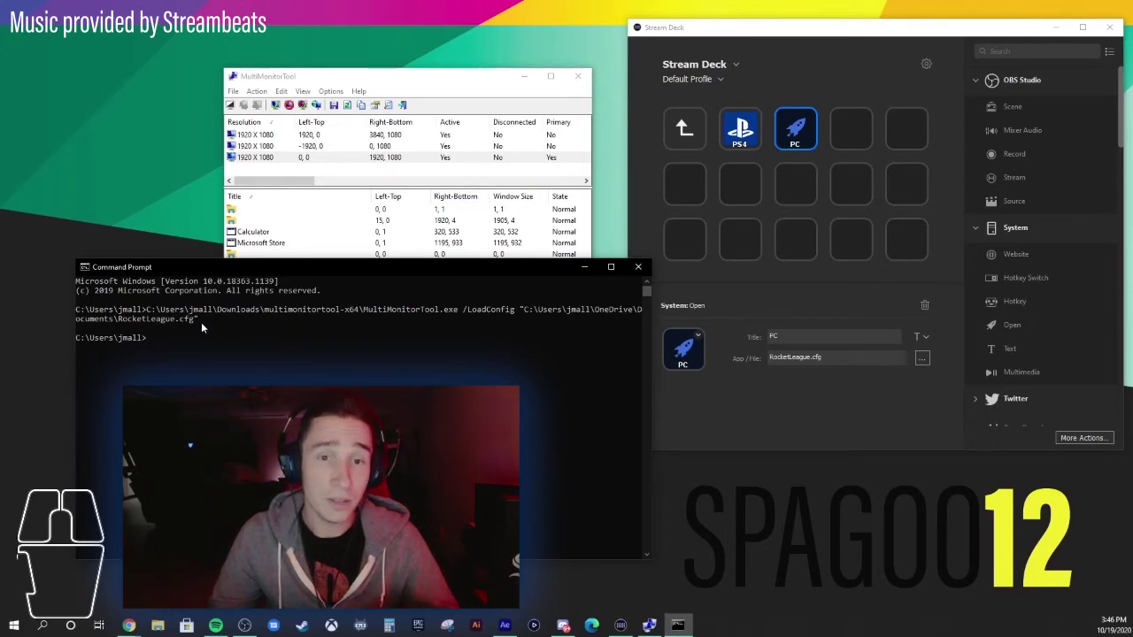
drag(207, 325, 153, 312)
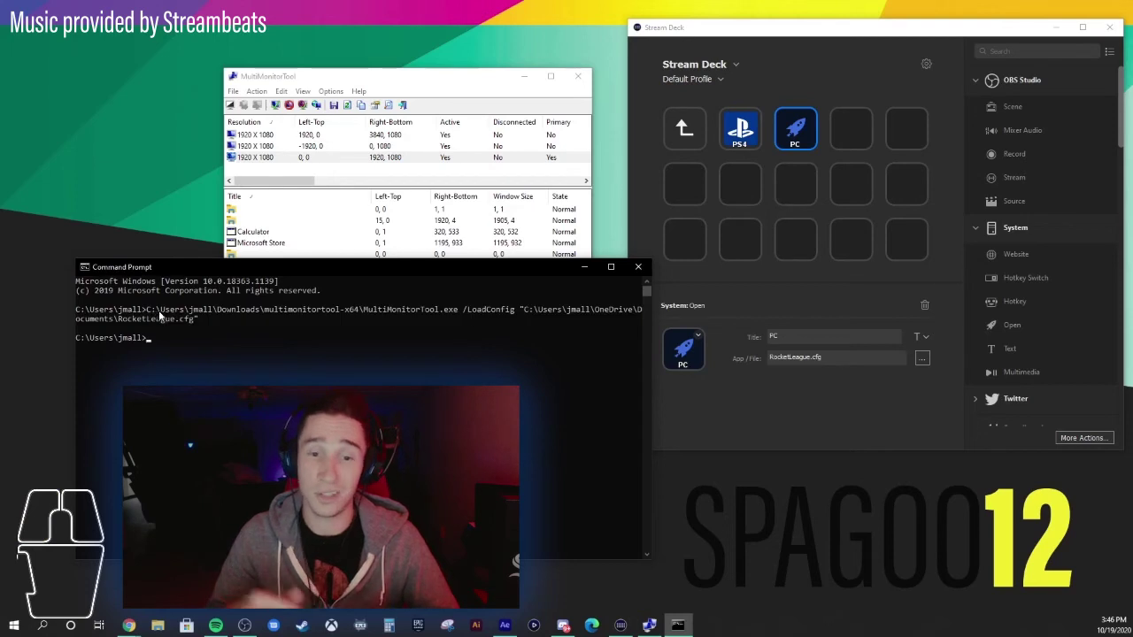
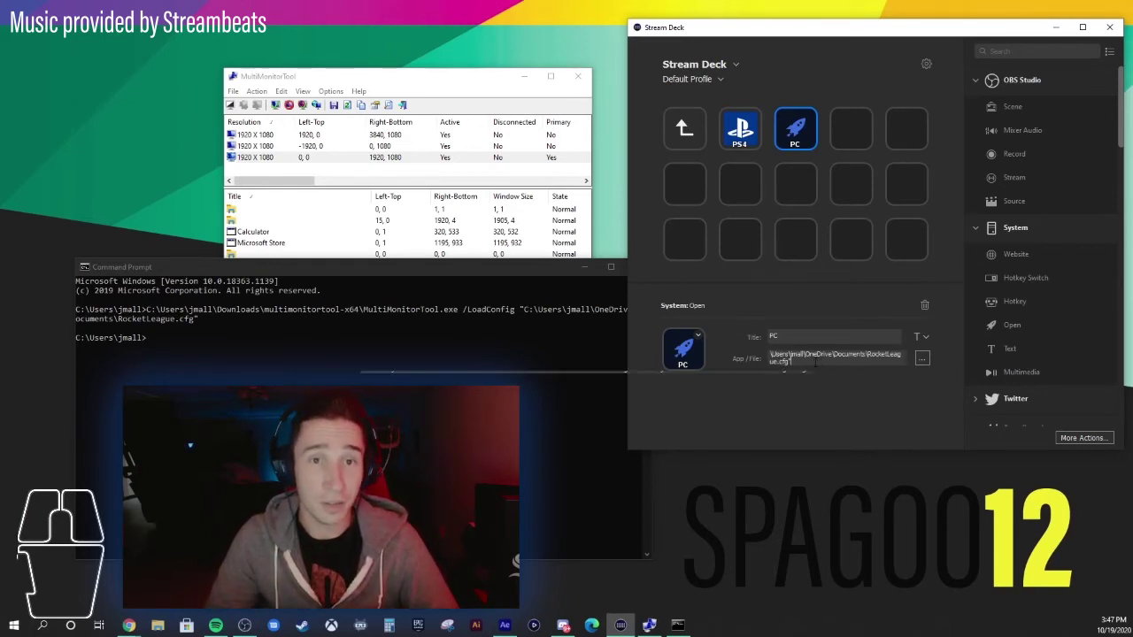
click(924, 363)
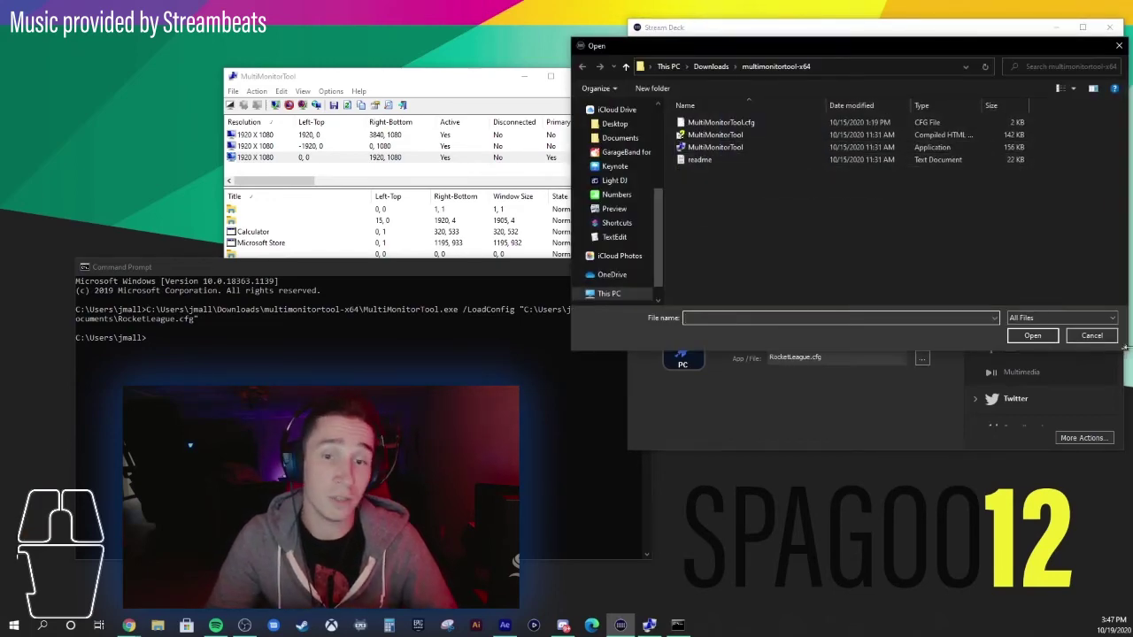
click(1093, 342)
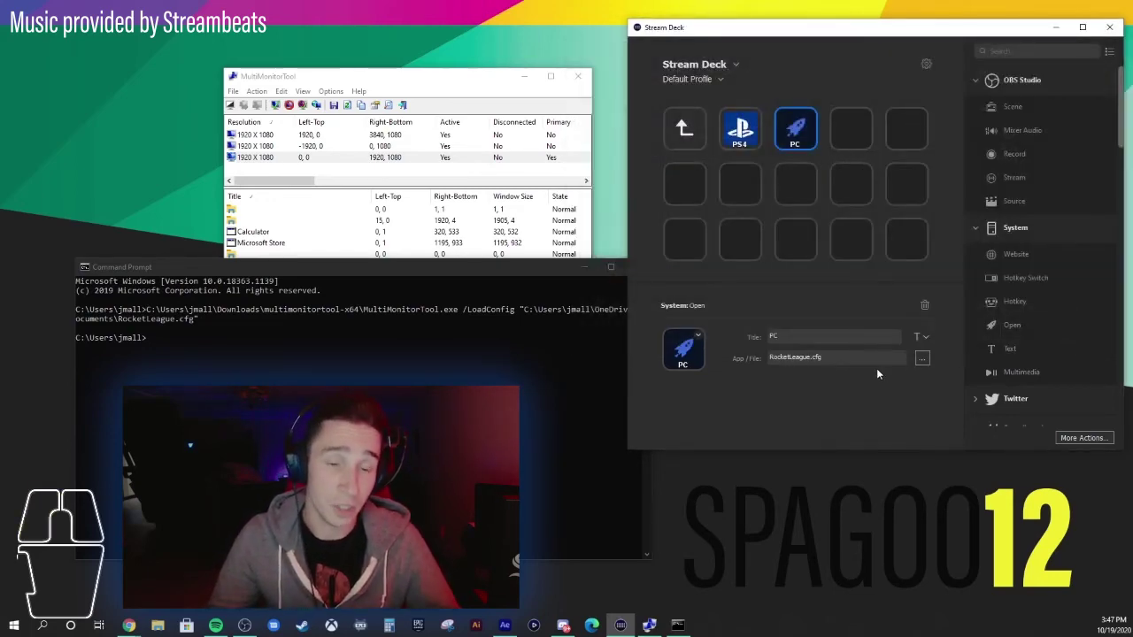